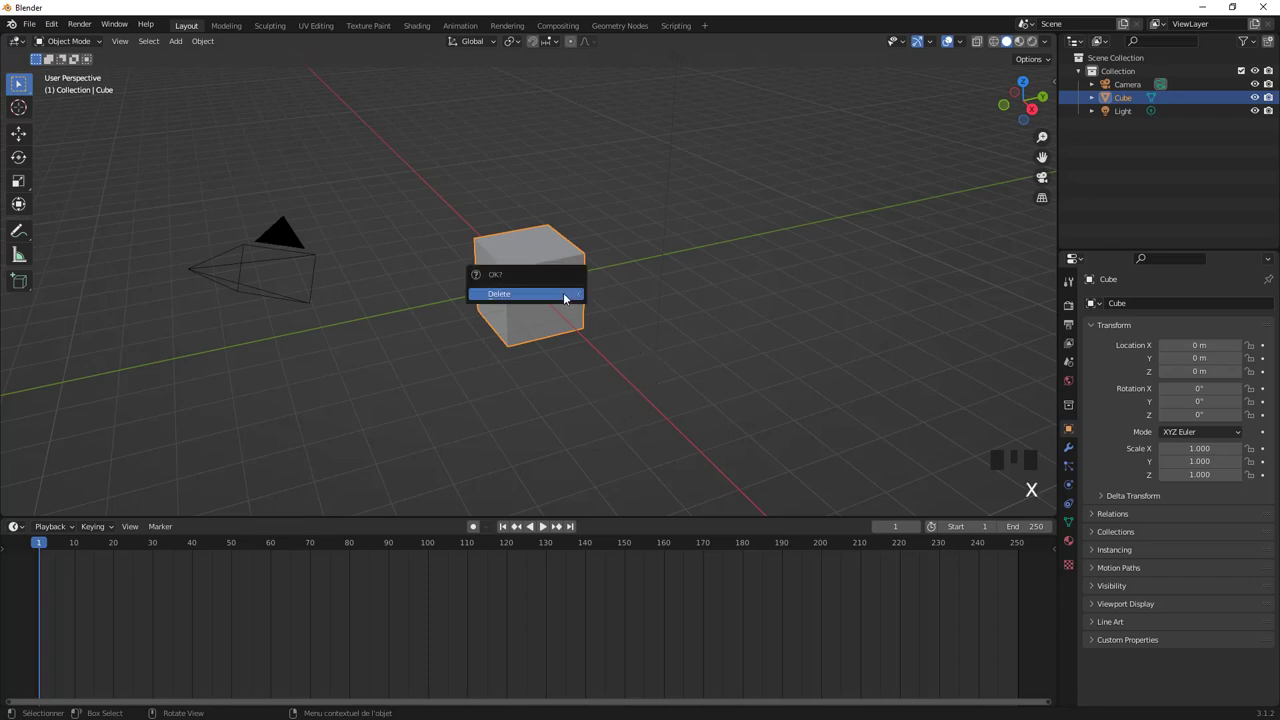
Add a Grid mesh in place of the deleted cube and scale it up into a large plane.
{"action": "key", "text": "shift+a"}
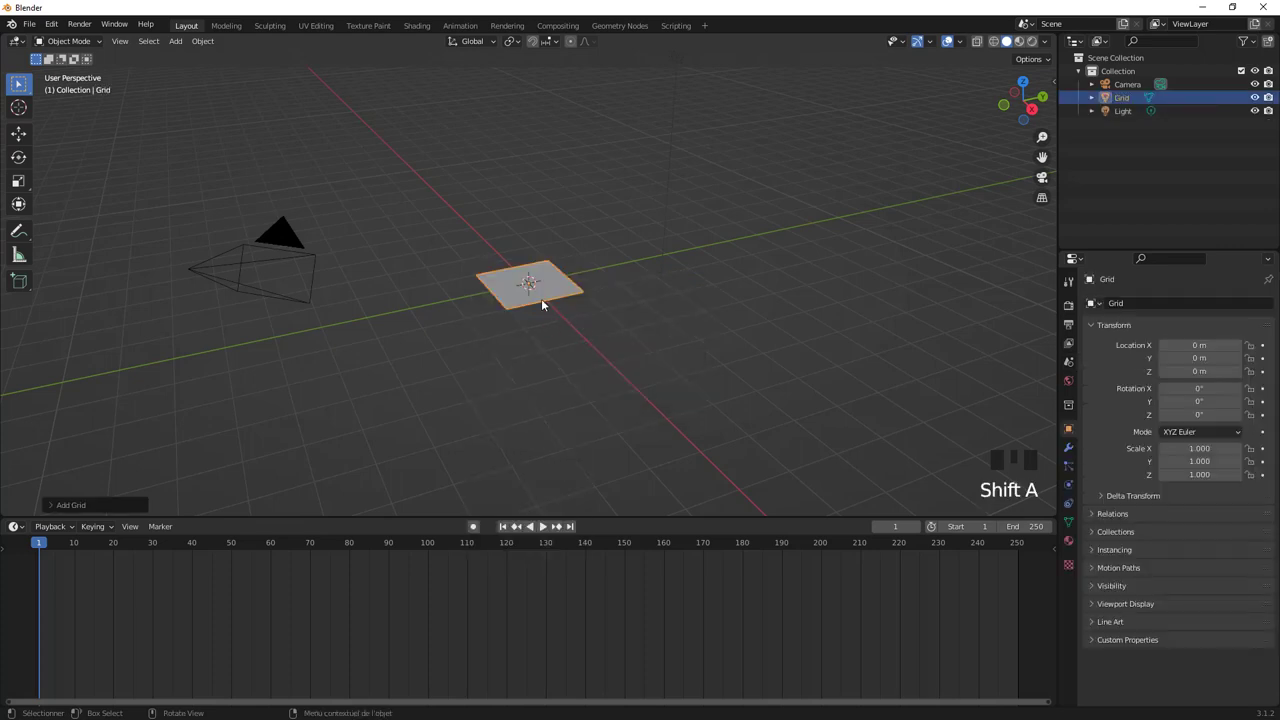
{"action": "key", "text": "s"}
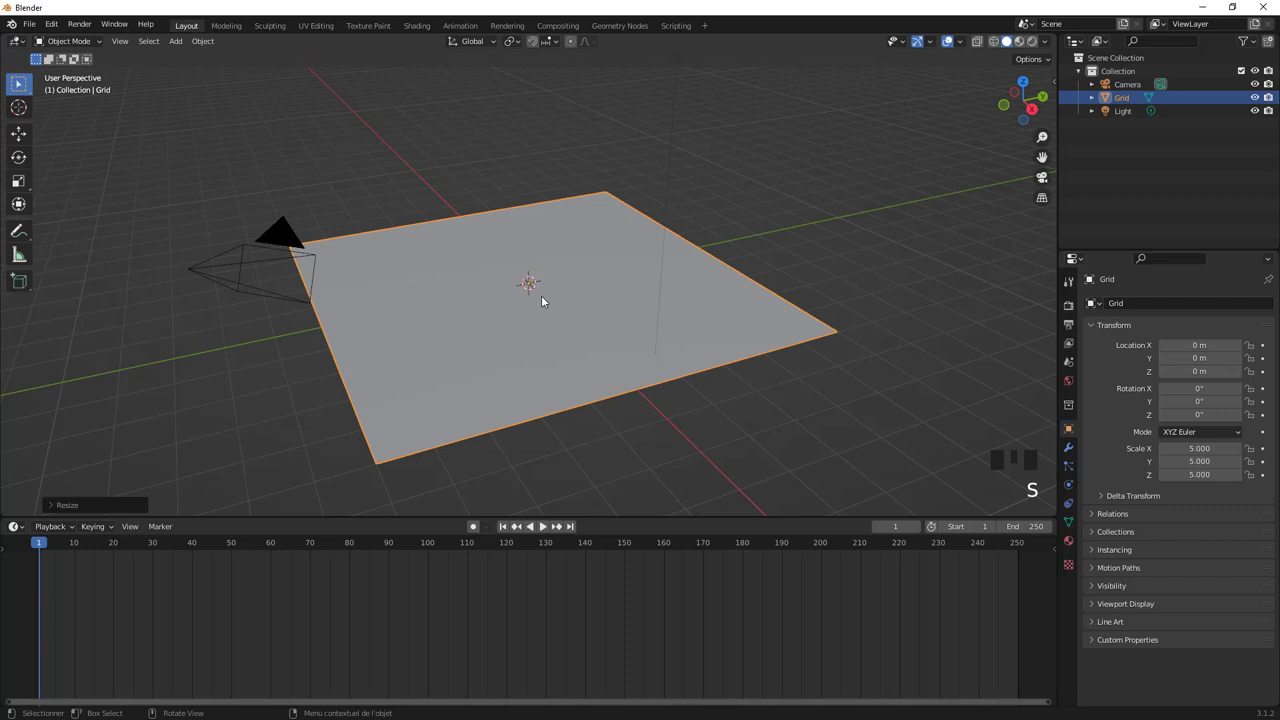
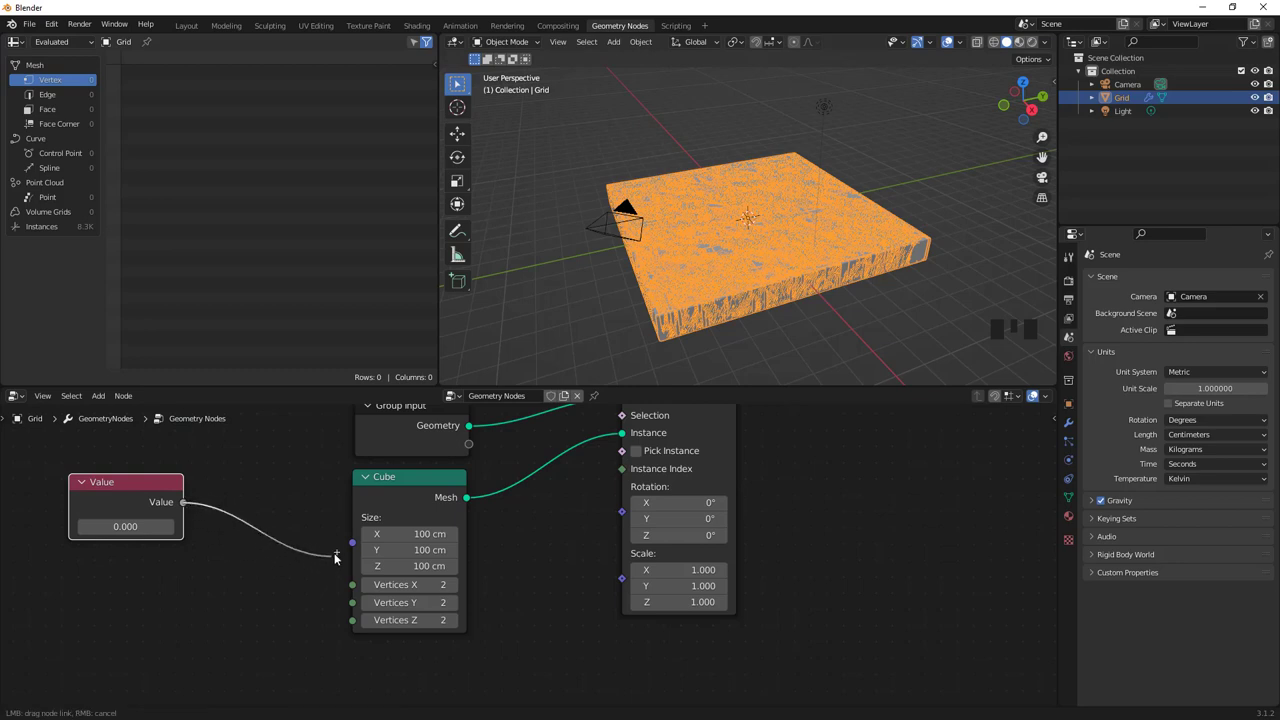
Link the Value node to the Cube's Size socket at 0.100 so the instanced cubes shrink.
{"action": "left_click_drag", "start_coordinate": [352, 546], "coordinate": [659, 346]}
{"action": "scroll", "scroll_direction": "up", "scroll_amount": 3}
{"action": "left_click_drag", "start_coordinate": [693, 331], "coordinate": [672, 318]}
{"action": "scroll", "scroll_direction": "up", "scroll_amount": 3}
{"action": "middle_click", "coordinate": [696, 299]}
{"action": "scroll", "scroll_direction": "up", "scroll_amount": 3}
{"action": "scroll", "scroll_direction": "up", "scroll_amount": 3}
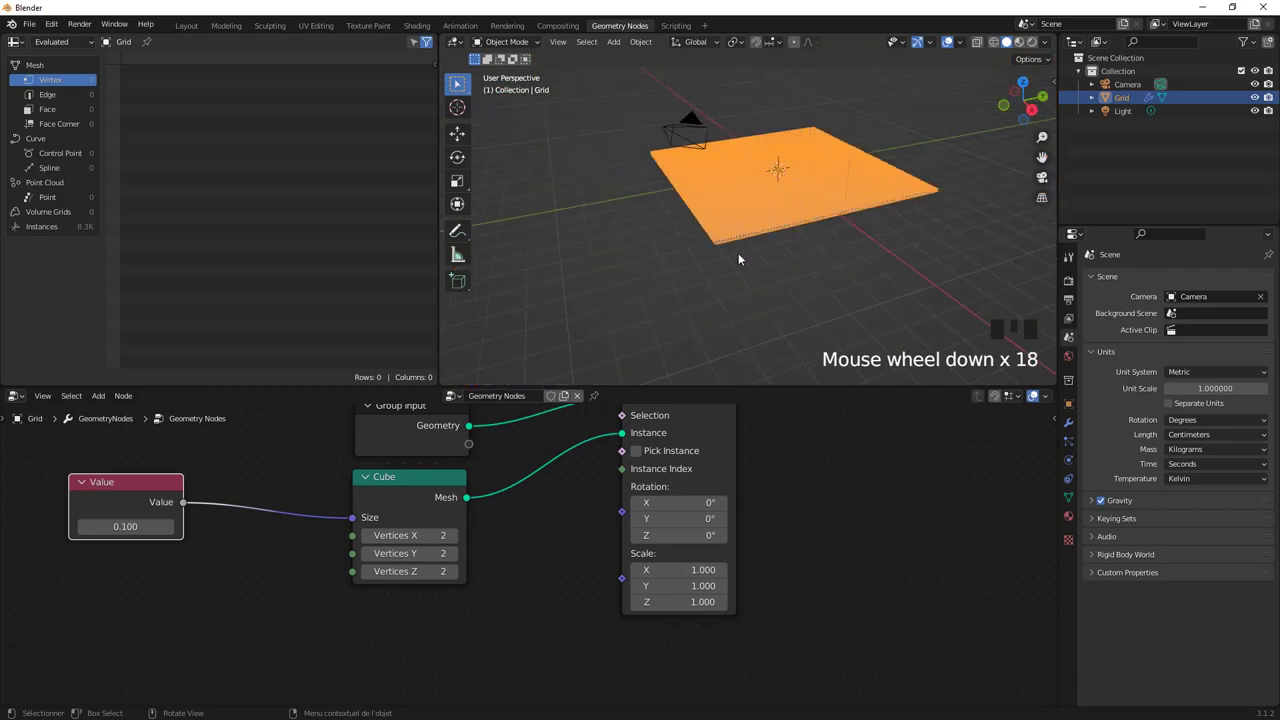
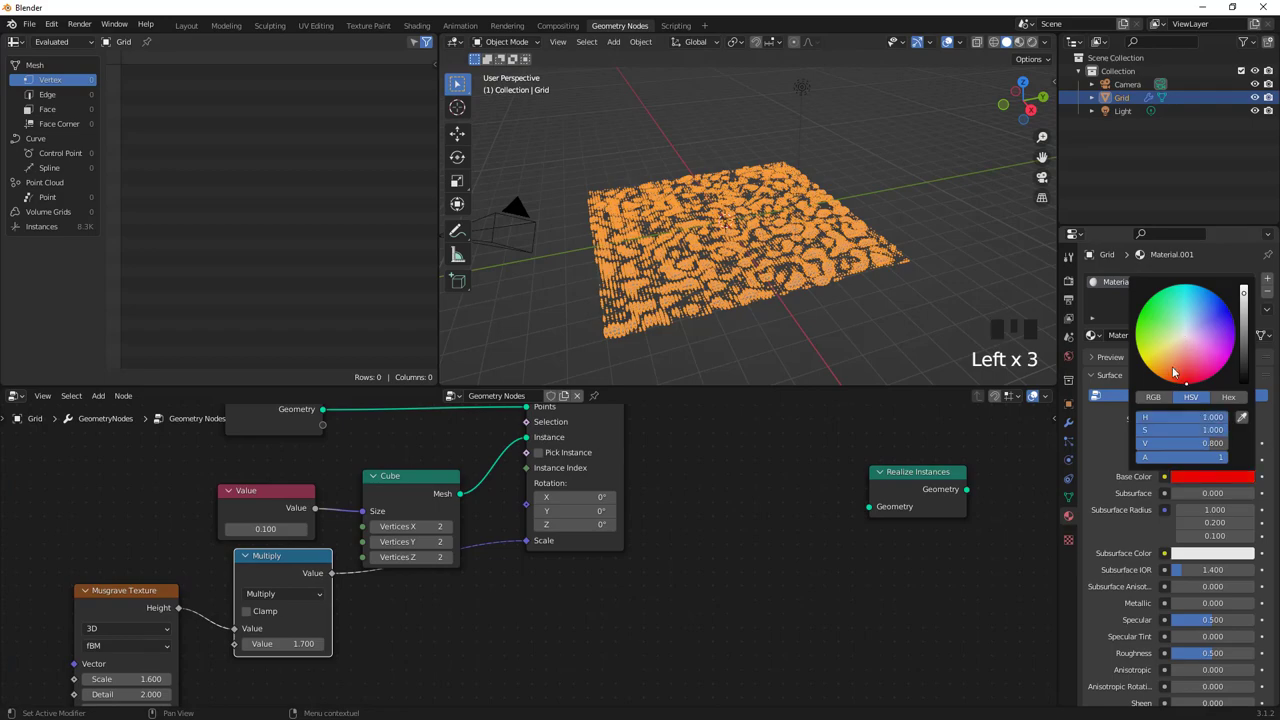
{"action": "left_click", "coordinate": [971, 157]}
{"action": "left_click", "coordinate": [1027, 42]}
{"action": "scroll", "scroll_direction": "up", "scroll_amount": 3}
{"action": "scroll", "scroll_direction": "down", "scroll_amount": 3}
{"action": "scroll", "scroll_direction": "down", "scroll_amount": 3}
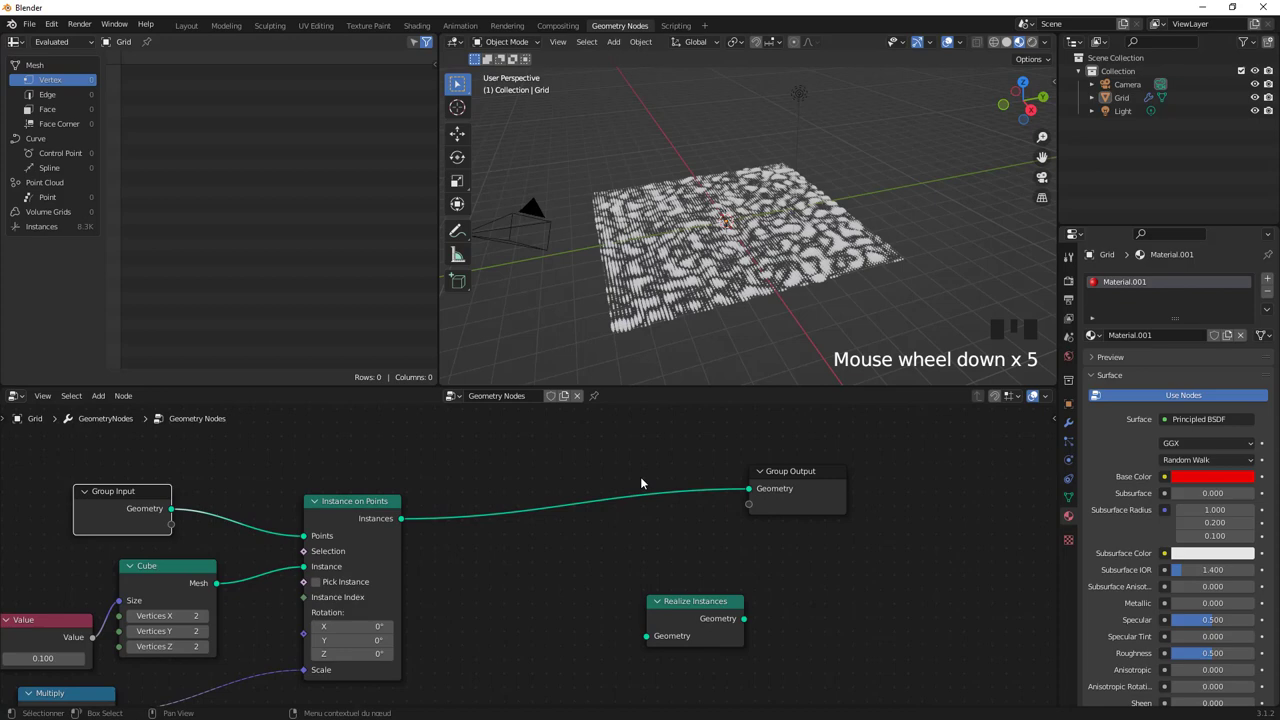
Route Instance on Points through Realize Instances into the Group Output.
{"action": "scroll", "scroll_direction": "up", "scroll_amount": 3}
{"action": "scroll", "scroll_direction": "down", "scroll_amount": 3}
{"action": "left_click_drag", "start_coordinate": [735, 281], "coordinate": [745, 298]}
{"action": "left_click", "coordinate": [745, 298]}
{"action": "left_click", "coordinate": [741, 354]}
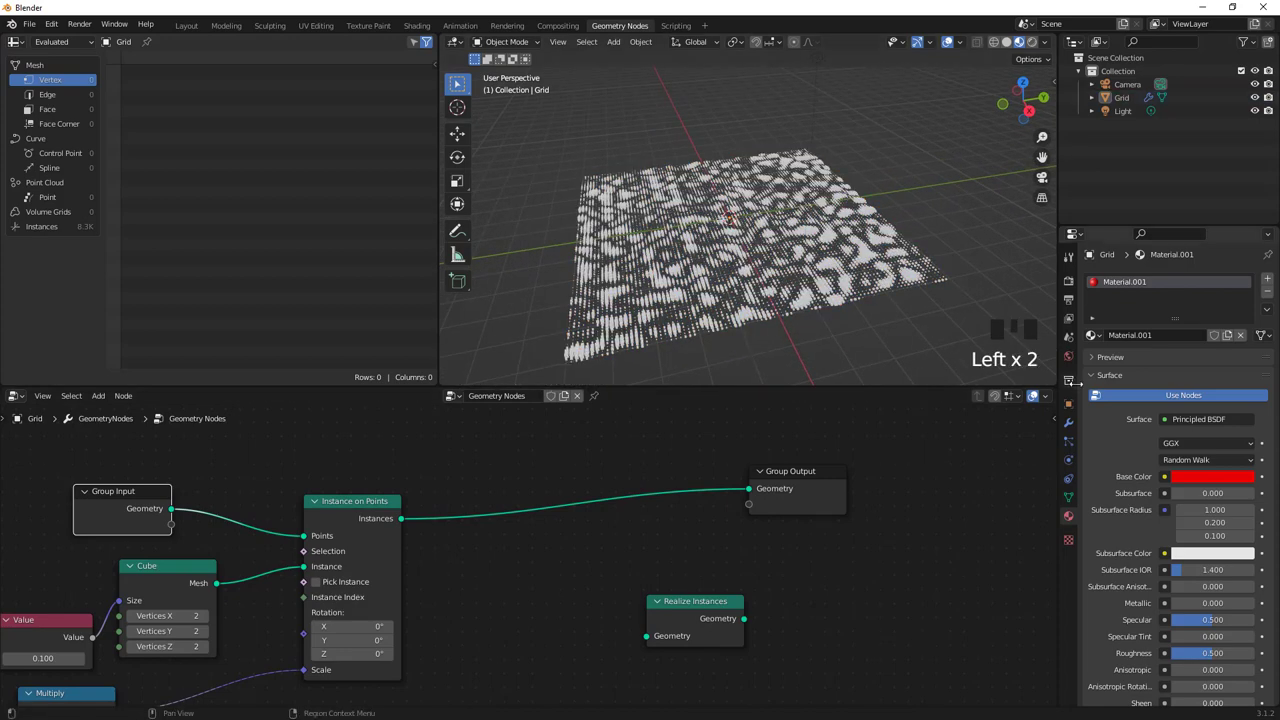
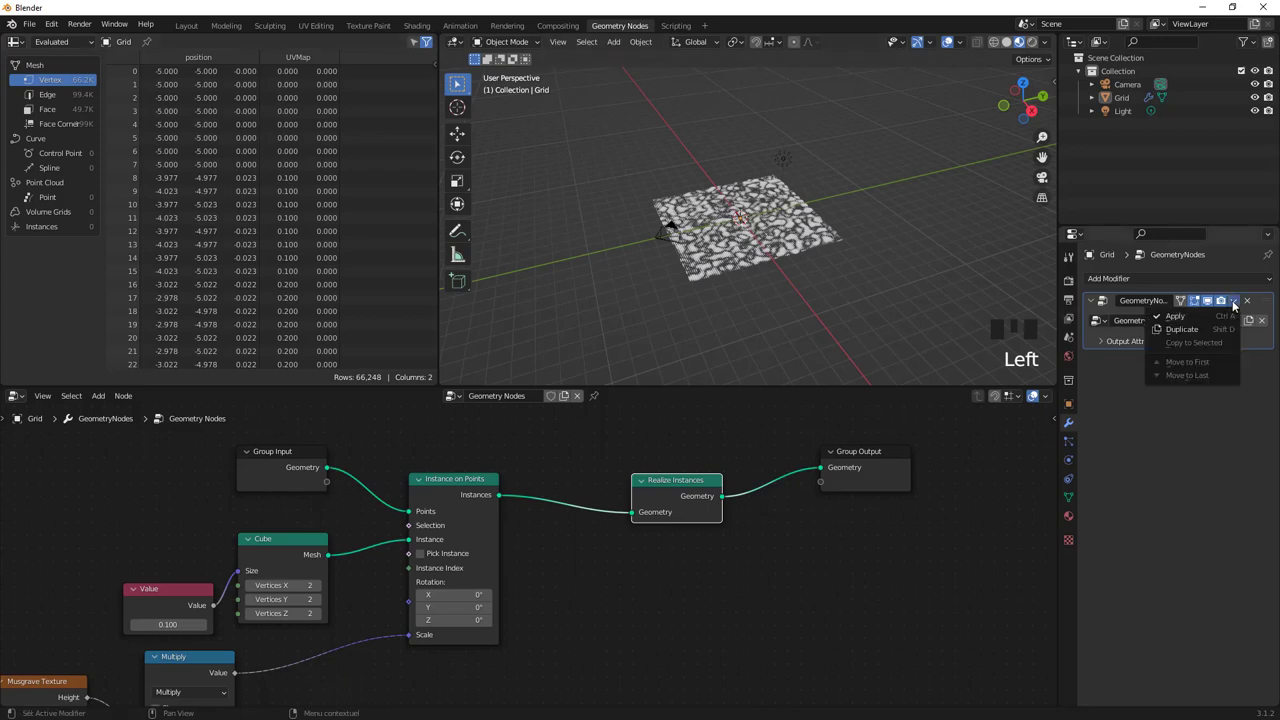
Apply the Geometry Nodes modifier so the cube pattern becomes real mesh.
{"action": "left_click", "coordinate": [1188, 316]}
{"action": "scroll", "scroll_direction": "up", "scroll_amount": 3}
{"action": "scroll", "scroll_direction": "up", "scroll_amount": 3}
Undo the modifier apply so the Grid's GeometryNodes tree with Realize Instances returns.
{"action": "left_click", "coordinate": [757, 252]}
{"action": "scroll", "scroll_direction": "down", "scroll_amount": 3}
{"action": "scroll", "scroll_direction": "down", "scroll_amount": 3}
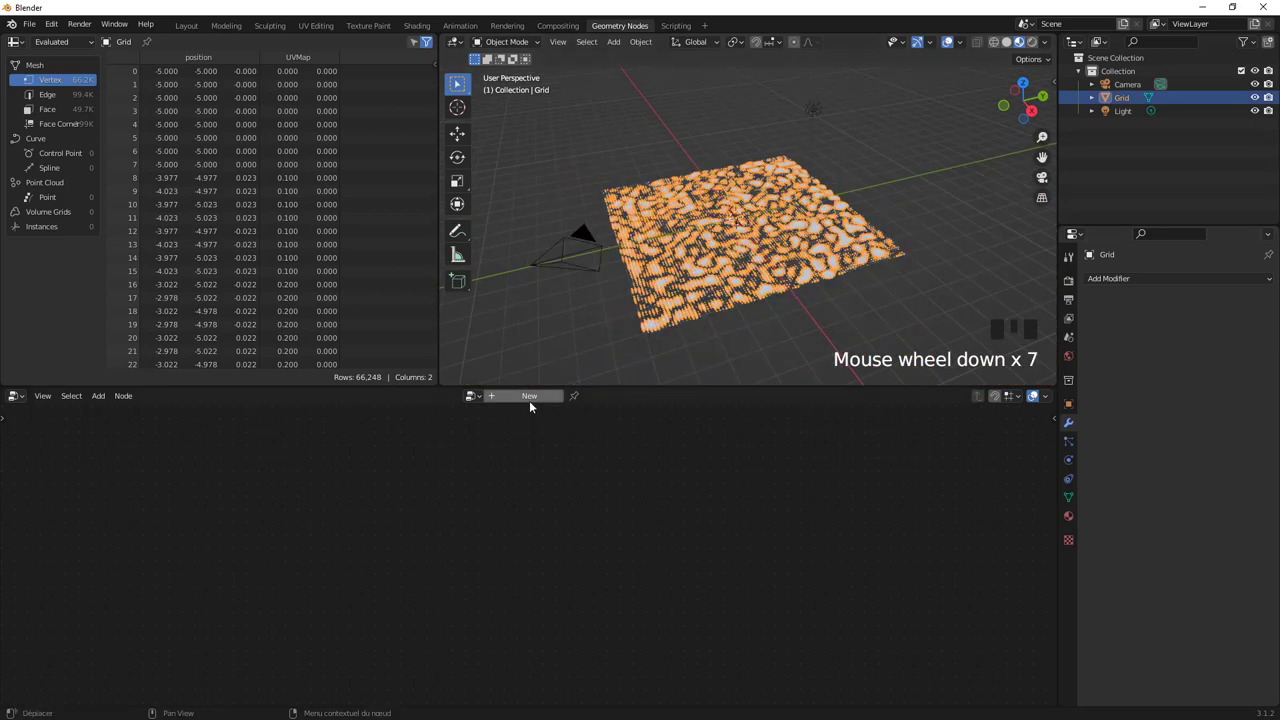
{"action": "key", "text": "ctrl+z"}
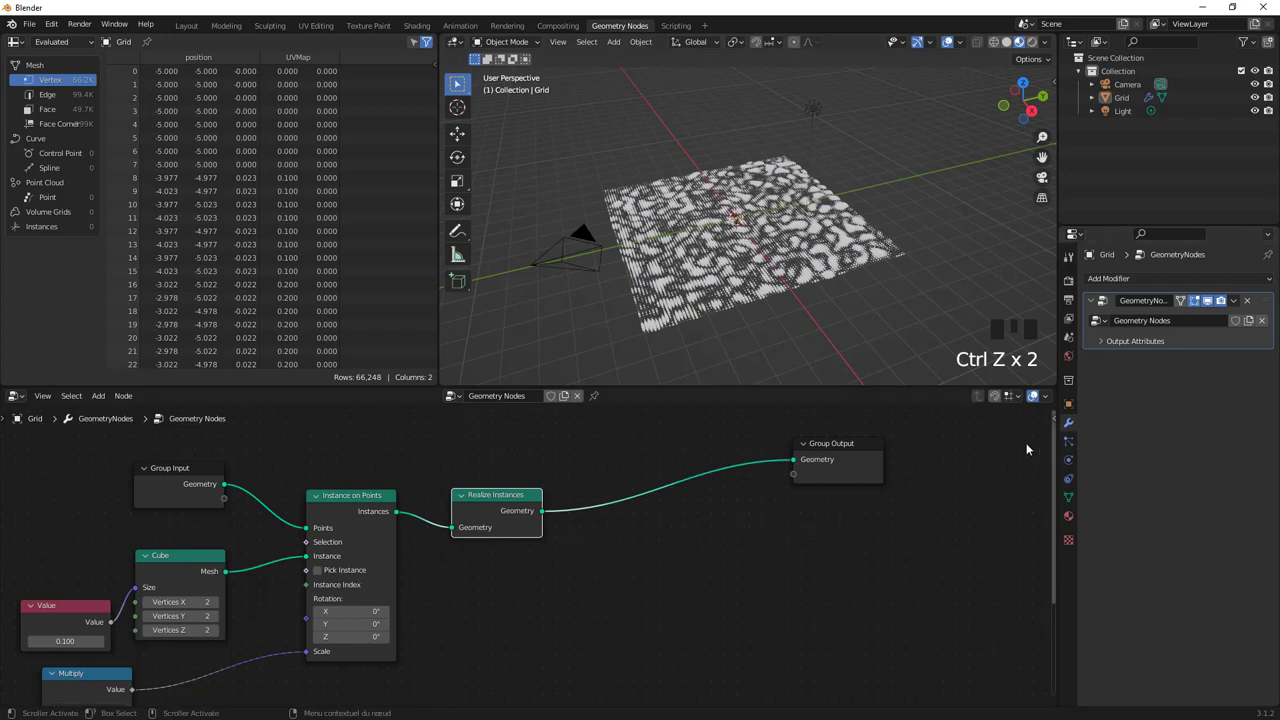
Show the grid's red Principled BSDF material in the Material Properties.
{"action": "left_click", "coordinate": [795, 272]}
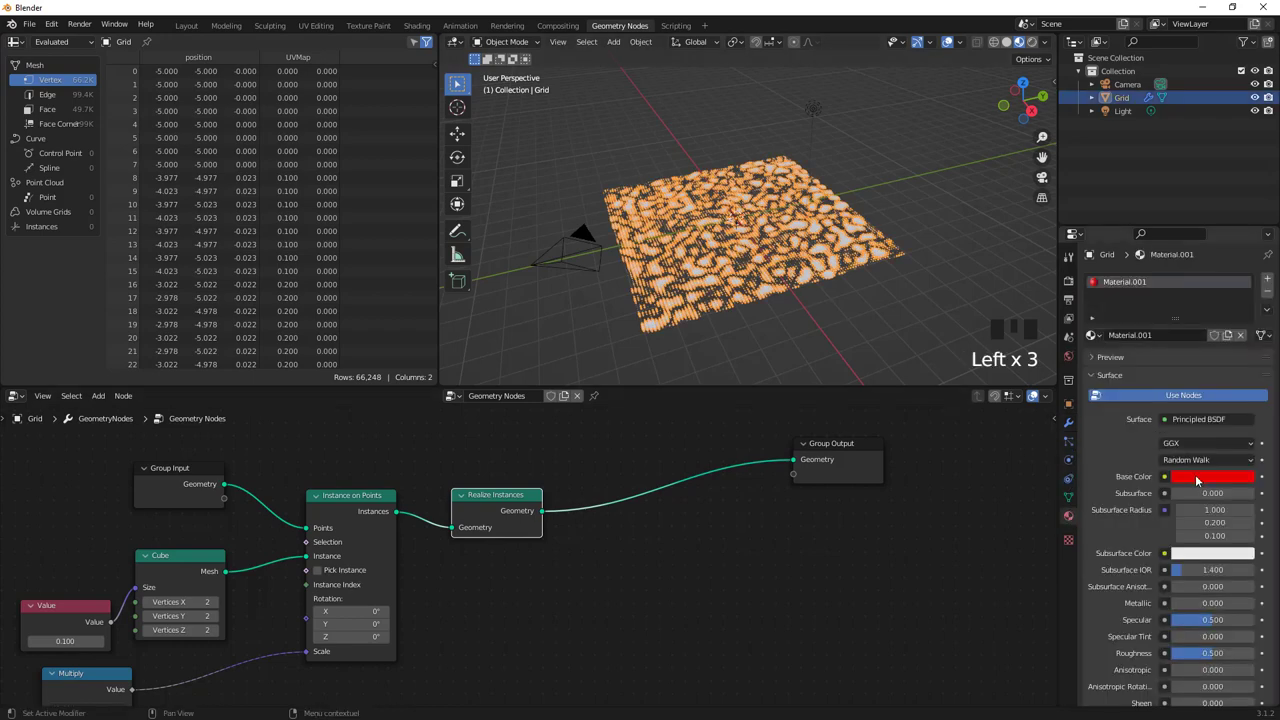
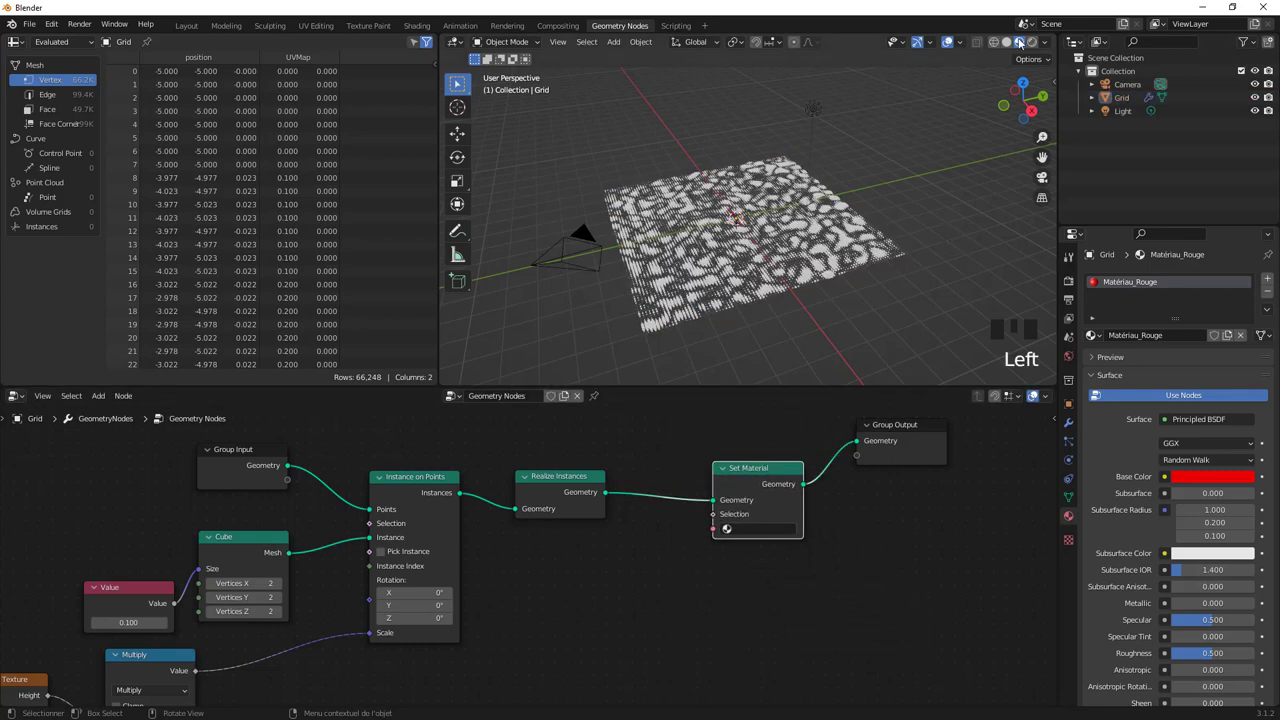
Pick Matériau Rouge in the Set Material node so the realized cubes render red.
{"action": "scroll", "scroll_direction": "up", "scroll_amount": 3}
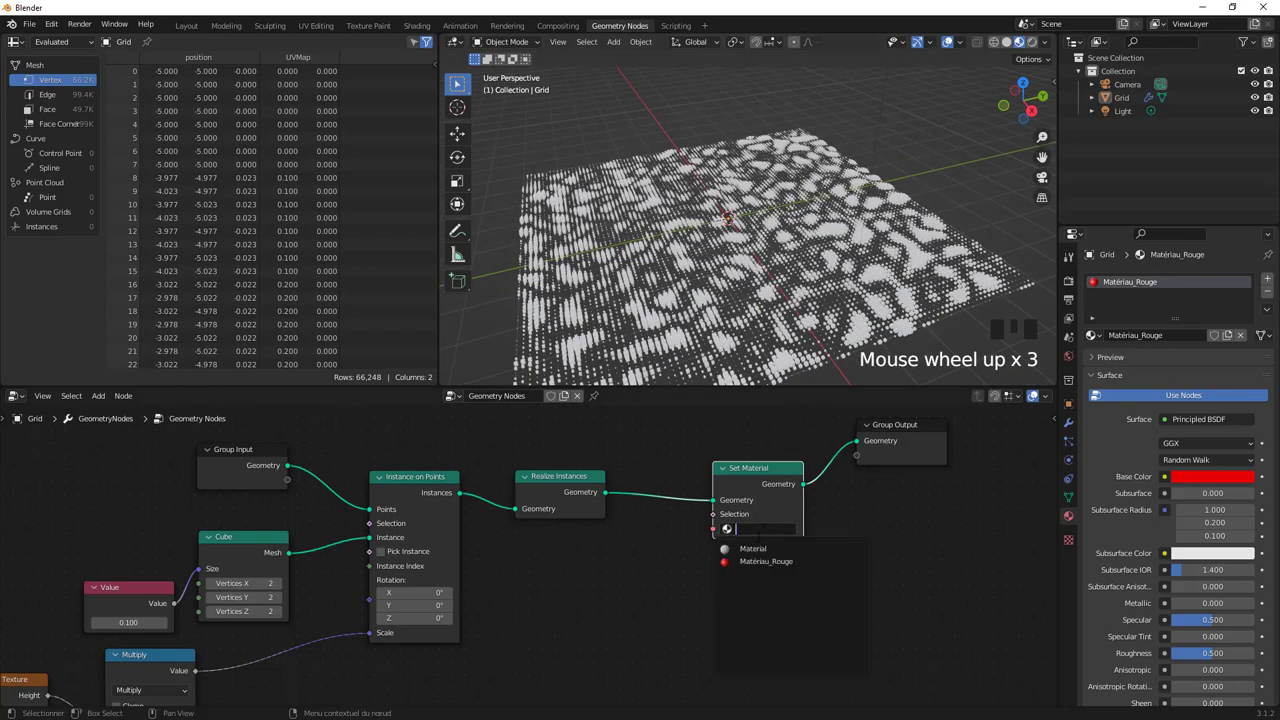
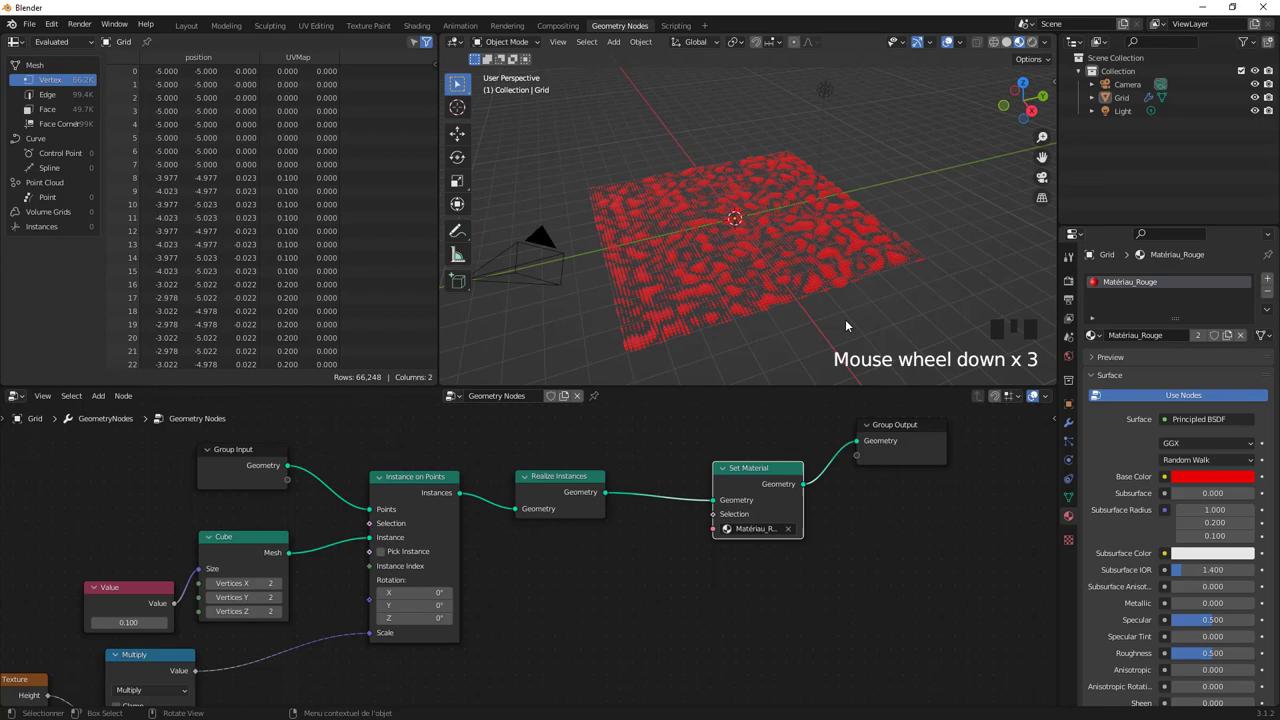
{"action": "scroll", "scroll_direction": "up", "scroll_amount": 3}
{"action": "scroll", "scroll_direction": "down", "scroll_amount": 3}
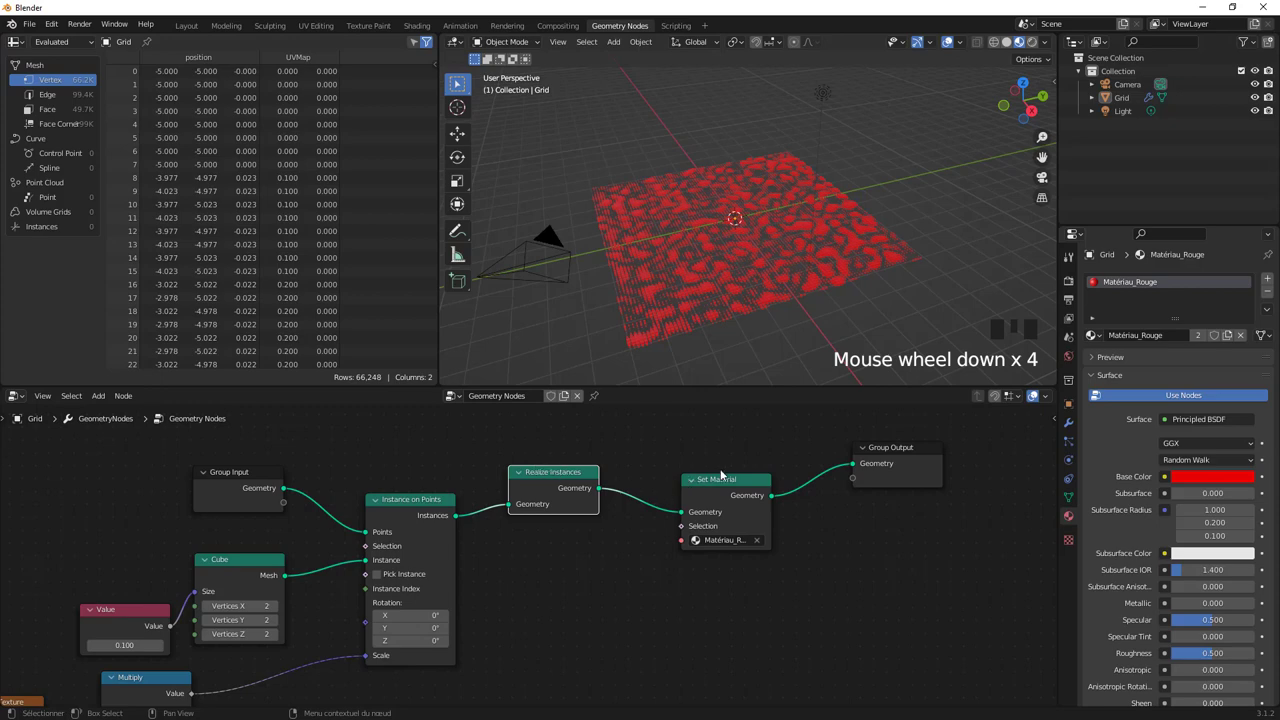
{"action": "scroll", "scroll_direction": "down", "scroll_amount": 3}
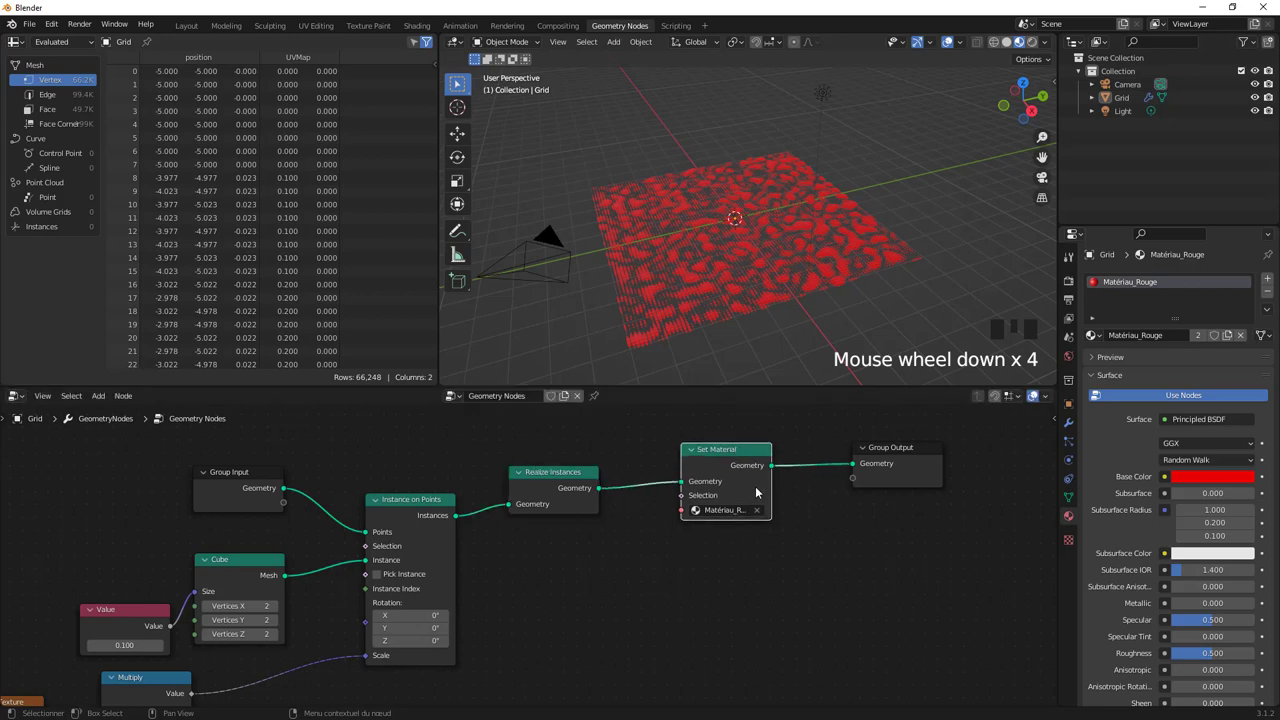